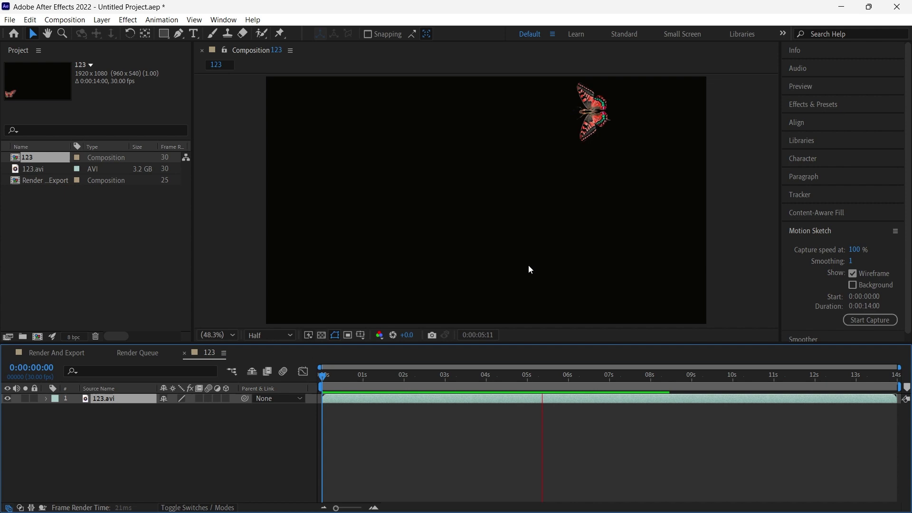
Stop the preview, return the playhead to the start and add comp 123 to the render queue via File > Export
key(space)
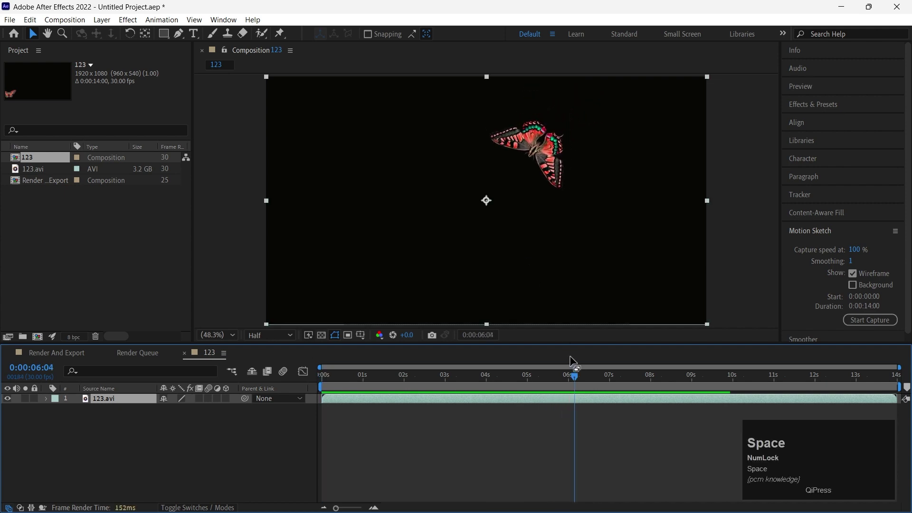
click(572, 377)
drag(572, 377, 403, 247)
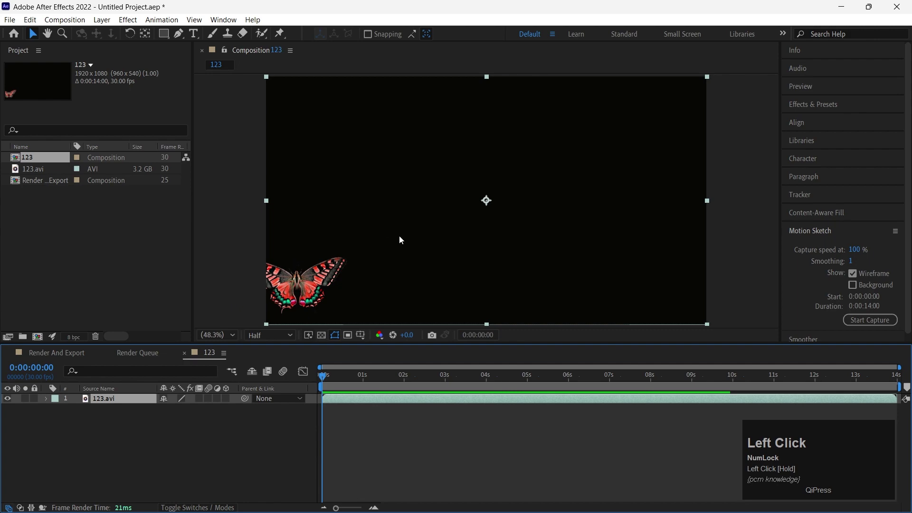
click(9, 22)
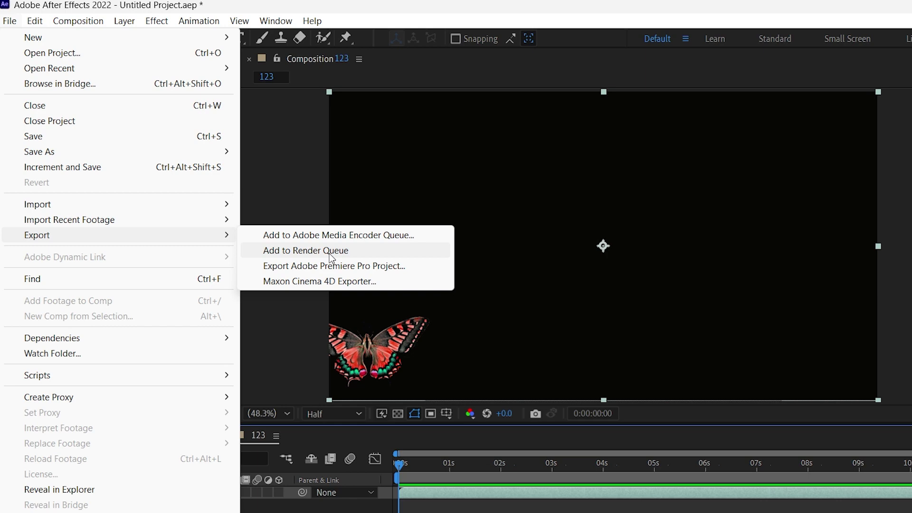
double_click(412, 216)
Start rendering the queued 123 item to 123.mov on the Desktop
key(ctrl+m)
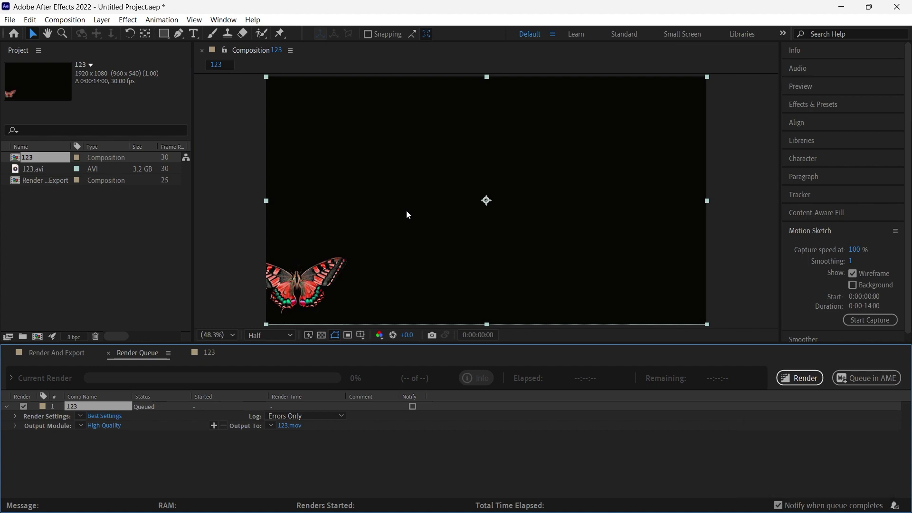
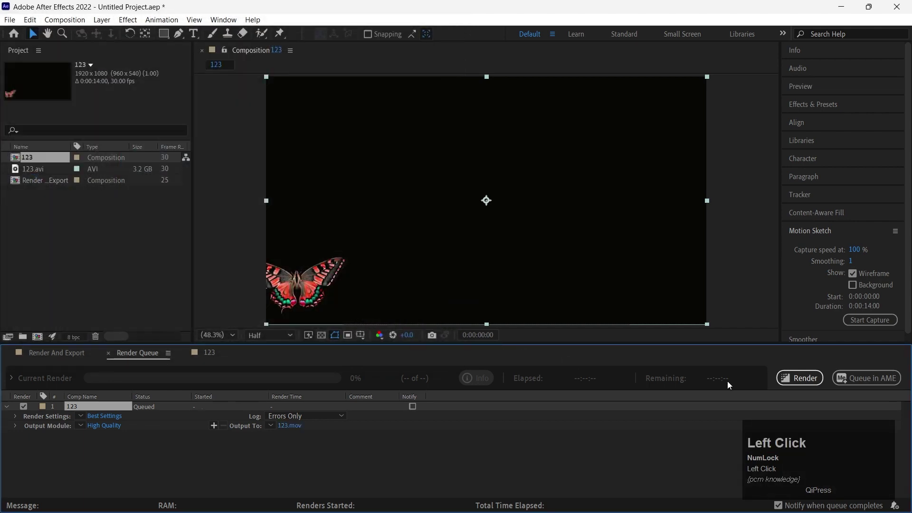
click(784, 421)
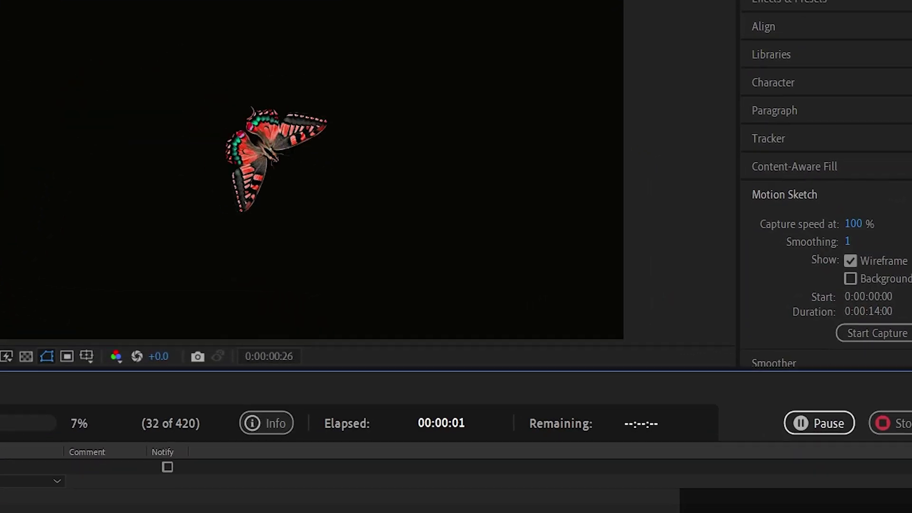
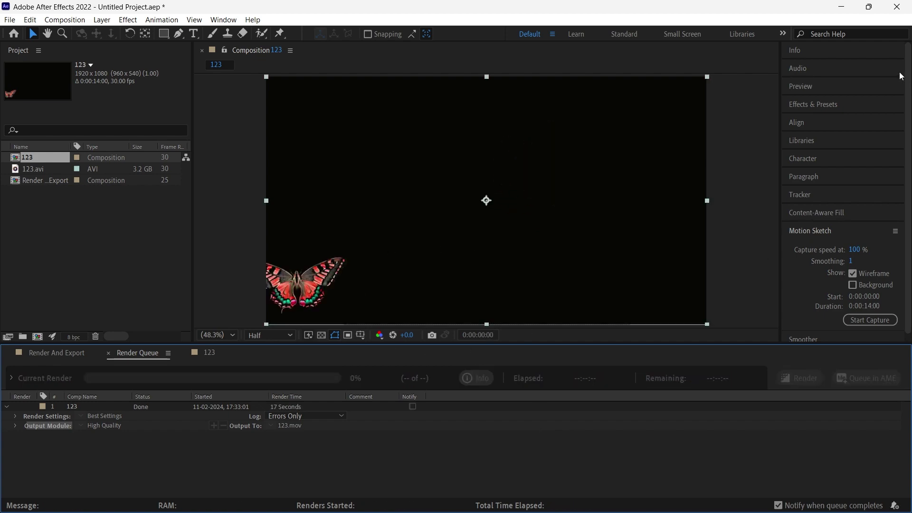
Check the rendered 123.mov on the desktop and switch back to After Effects
double_click(843, 14)
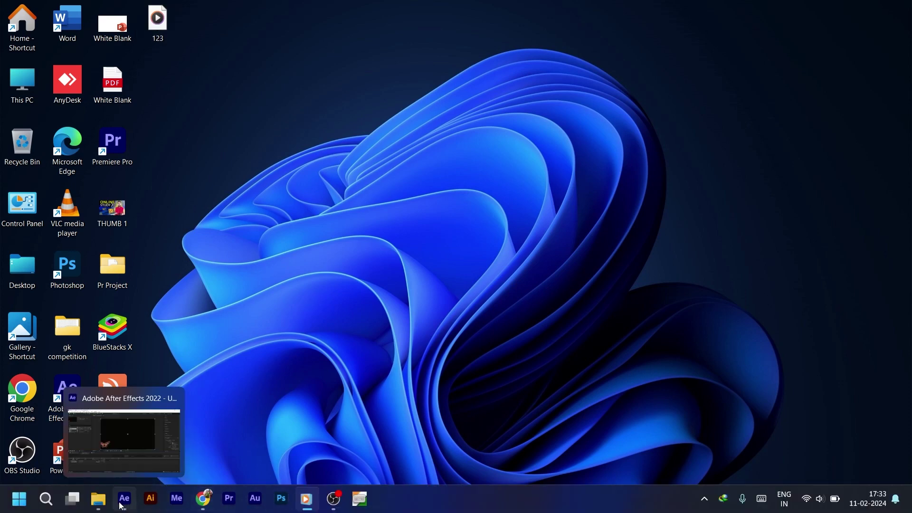
click(129, 444)
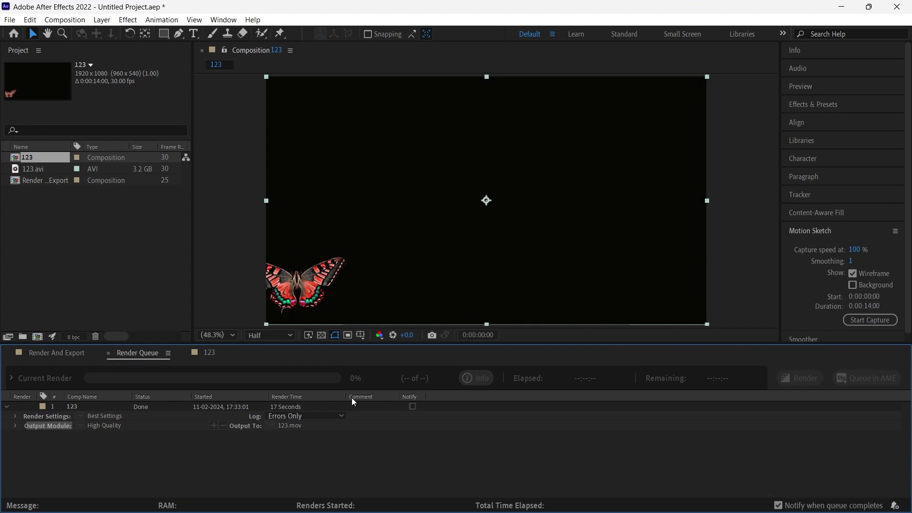
Queue comp 123 again (Ctrl+M) with a custom QuickTime output module writing to 123_1.mov
click(354, 399)
key(ctrl+m)
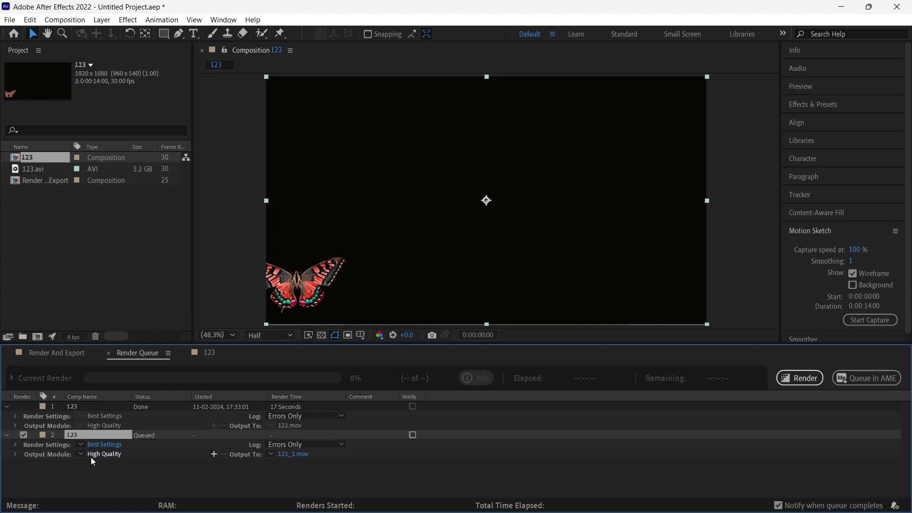
click(83, 456)
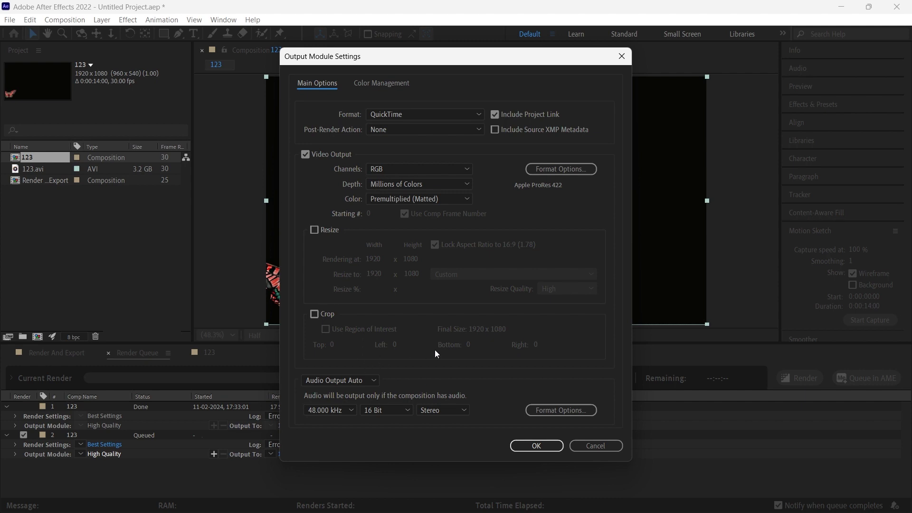
click(528, 444)
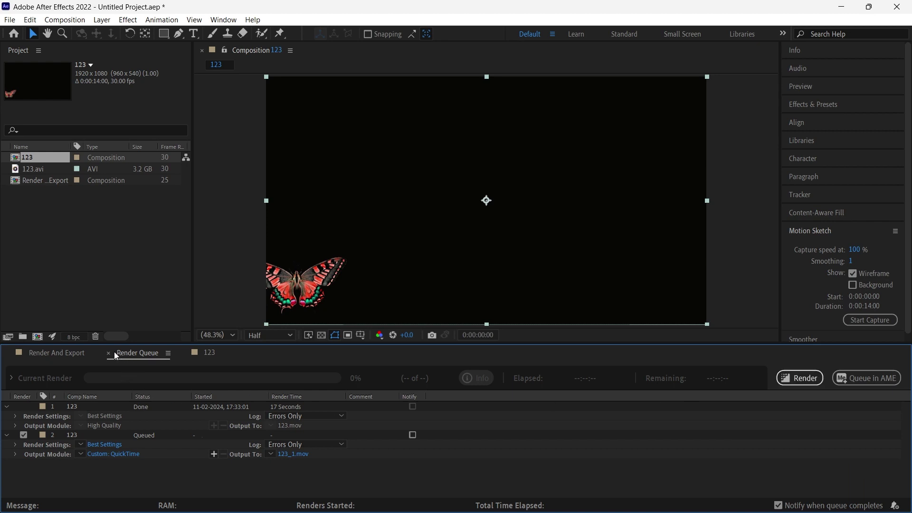
Close the Render Queue, restore the 123 timeline and bring up its Composition Settings (1920×1080, 30 fps, 14 s)
double_click(114, 355)
click(13, 357)
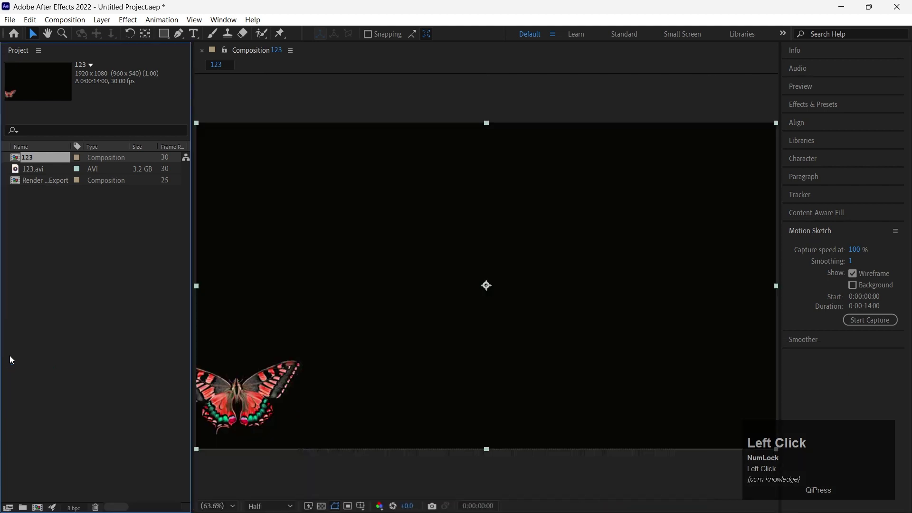
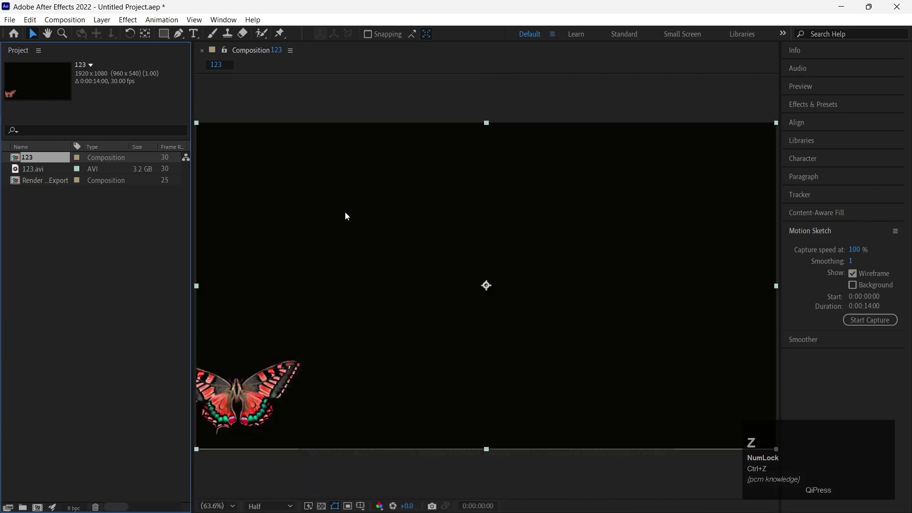
key(F8)
click(228, 25)
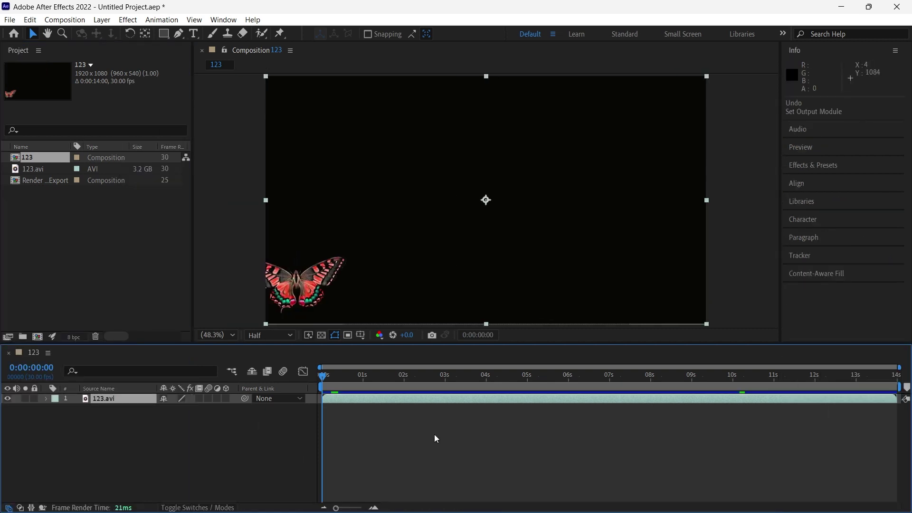
drag(326, 379, 371, 407)
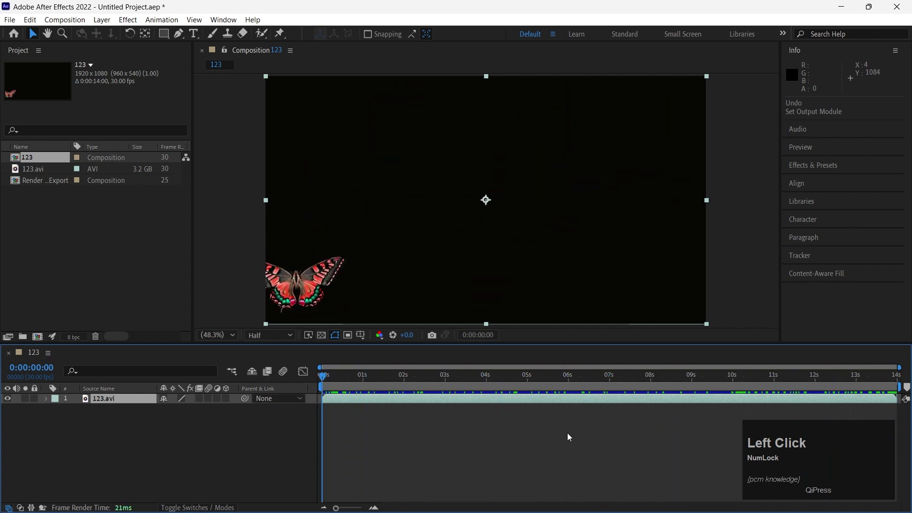
key(ctrl+k)
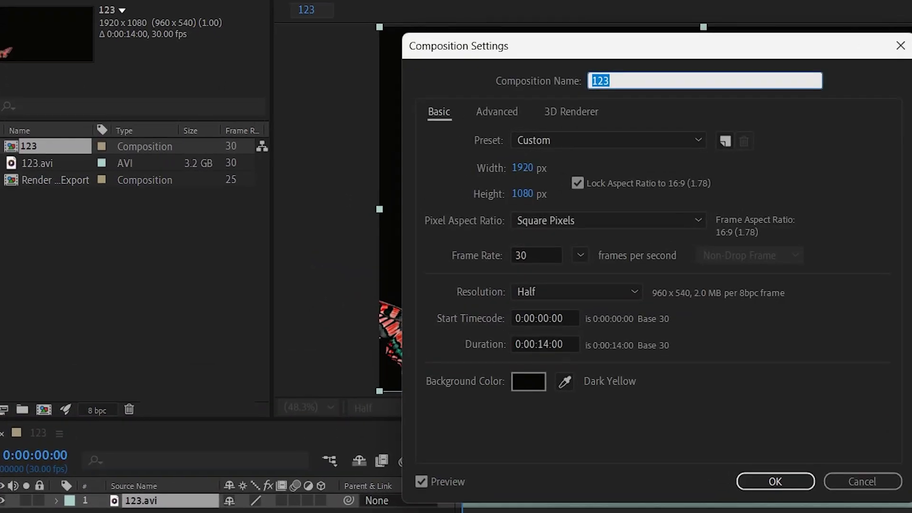
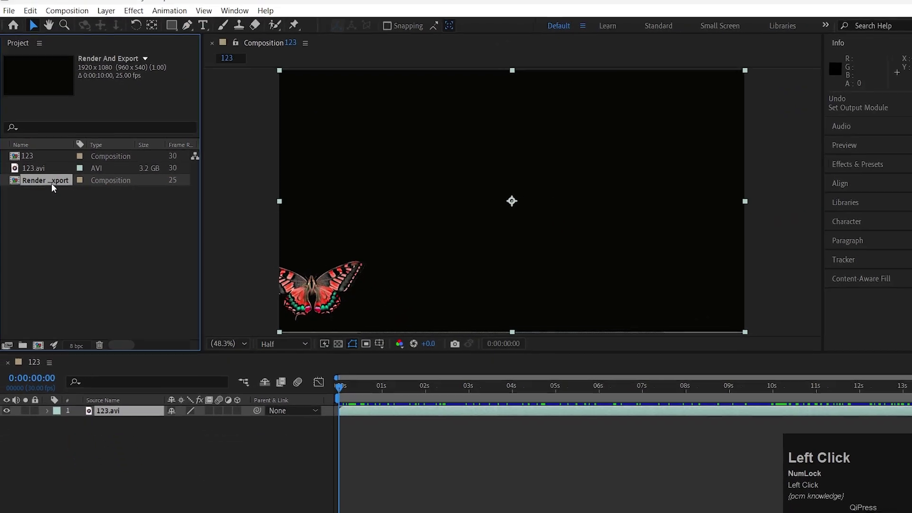
Delete the Render And Export comp, then glance at the File menu without choosing anything
key(Delete)
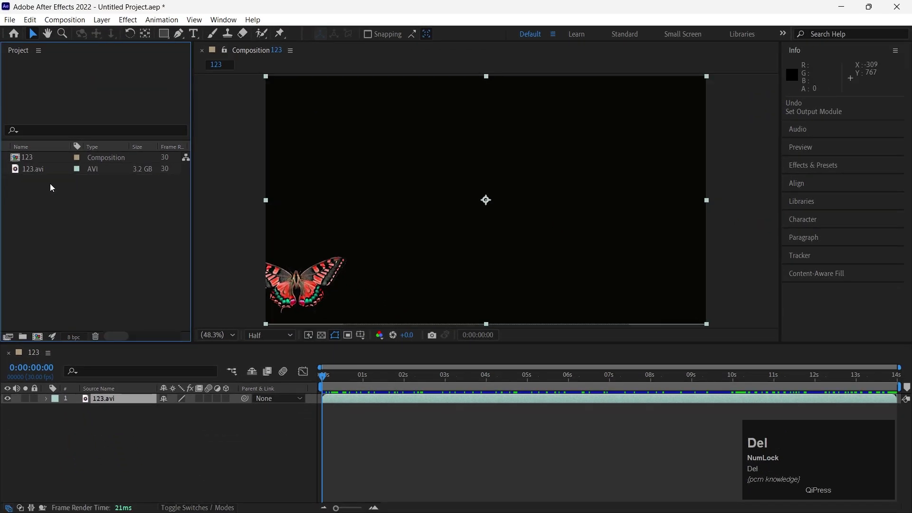
click(11, 26)
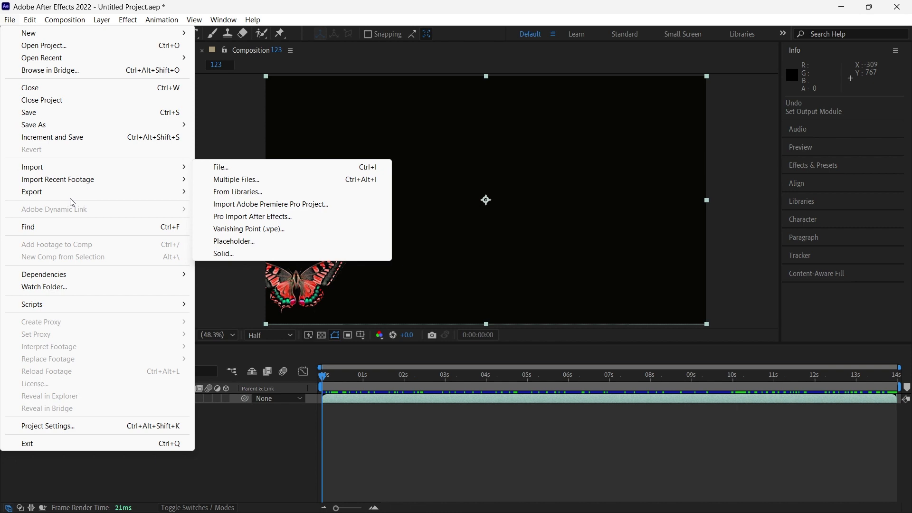
click(491, 478)
Queue comp 123 a third time, creating an item outputting to 123_2.mov
key(u)
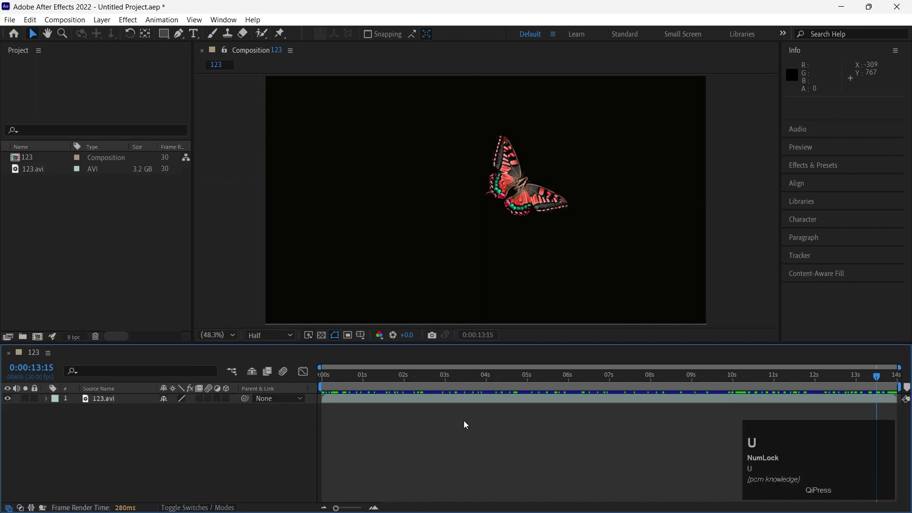
key(ctrl+m)
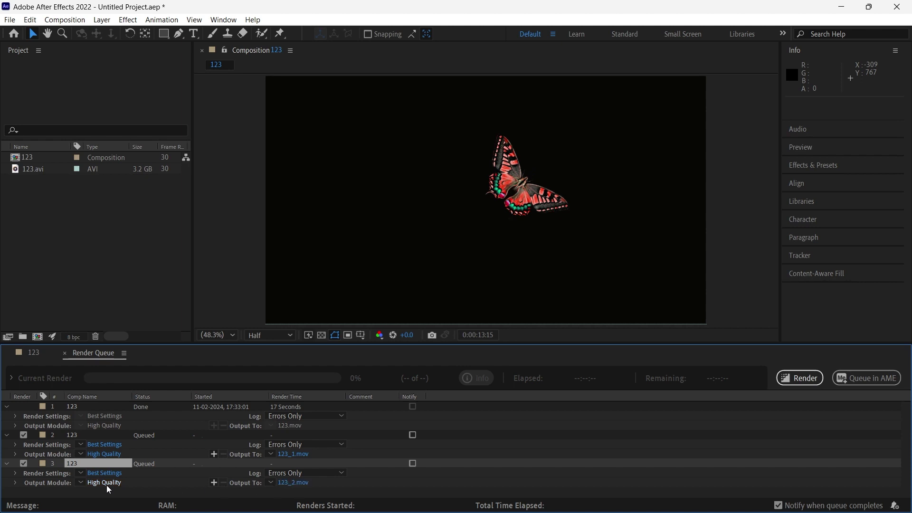
key(ctrl+m)
Accept the QuickTime output settings for the third item and browse the output location to the D: drive
click(112, 489)
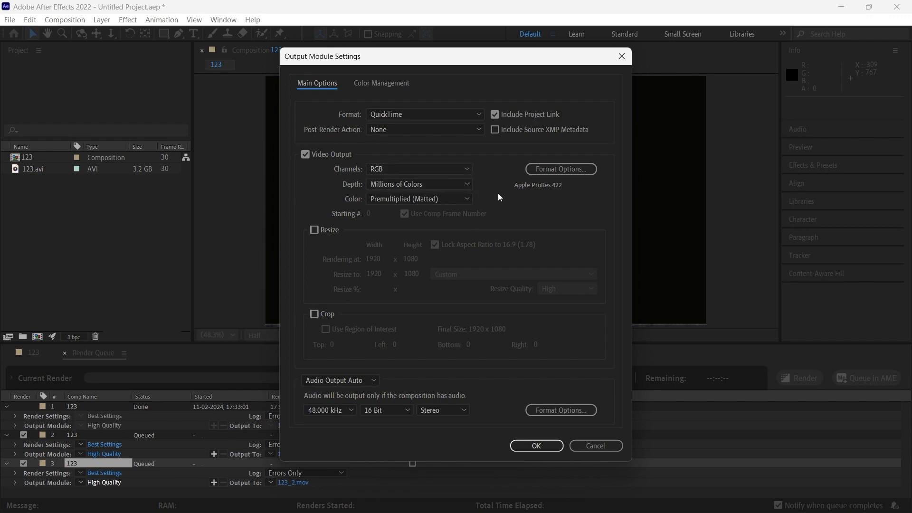
click(550, 449)
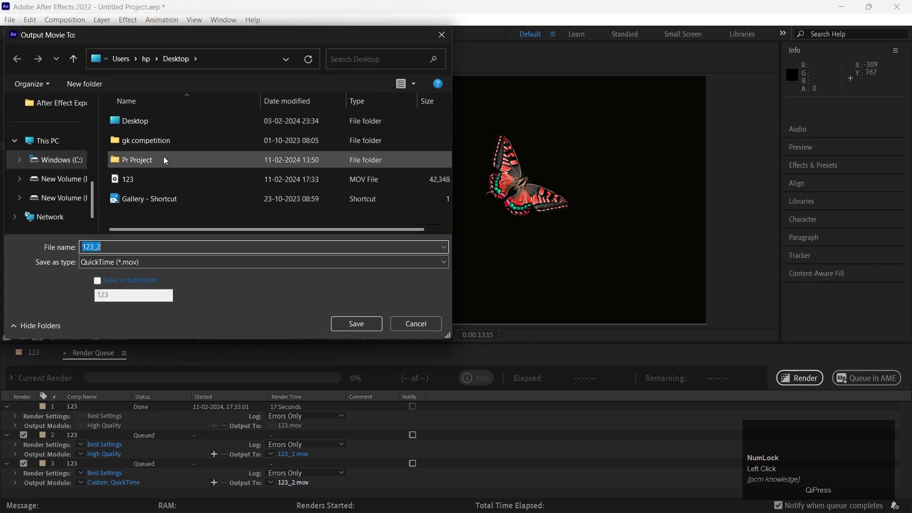
scroll(down, 3)
click(76, 162)
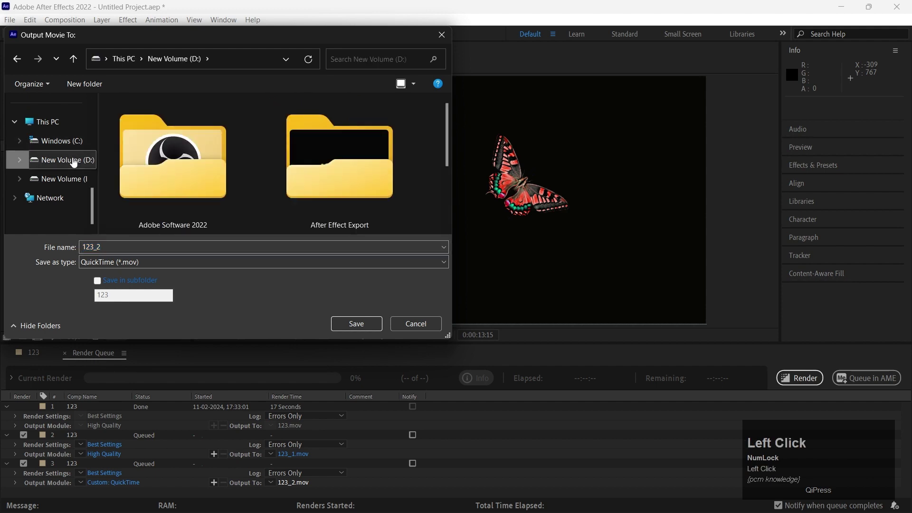
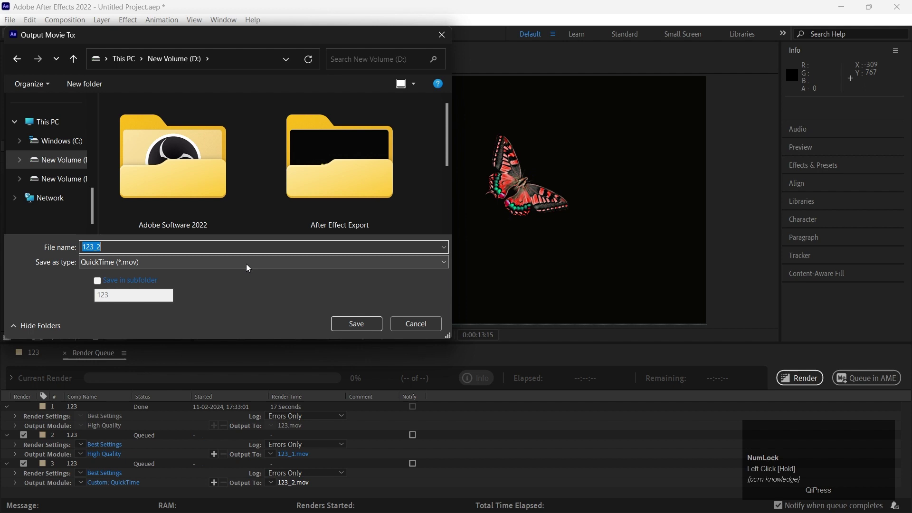
Rename the third item's output file to Butter fly.mov and save it
click(249, 265)
text(b)
text(ttery)
key(Return)
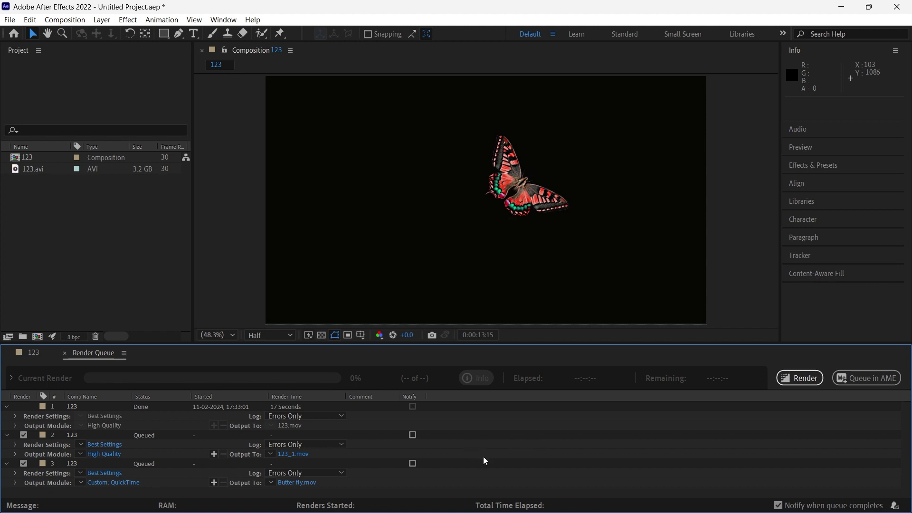
Bring up the File > Export commands to reach Add to Adobe Media Encoder Queue
scroll(down, 3)
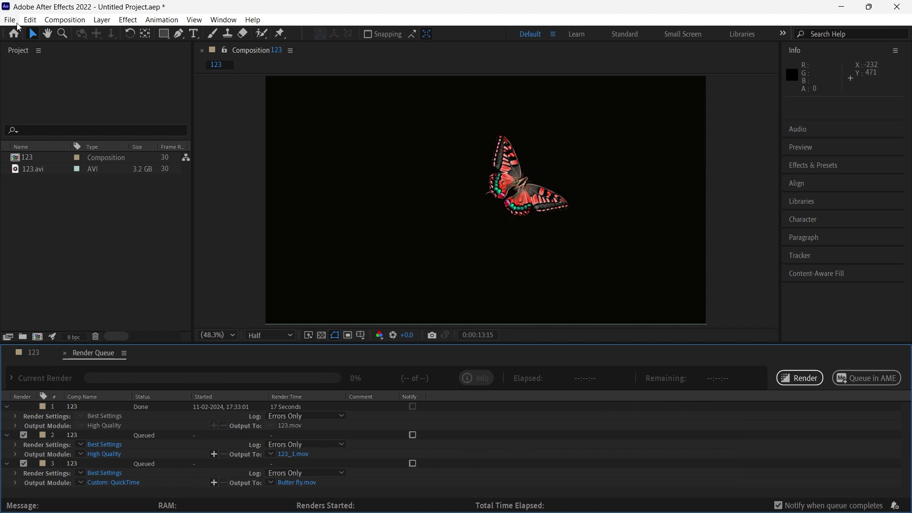
click(12, 19)
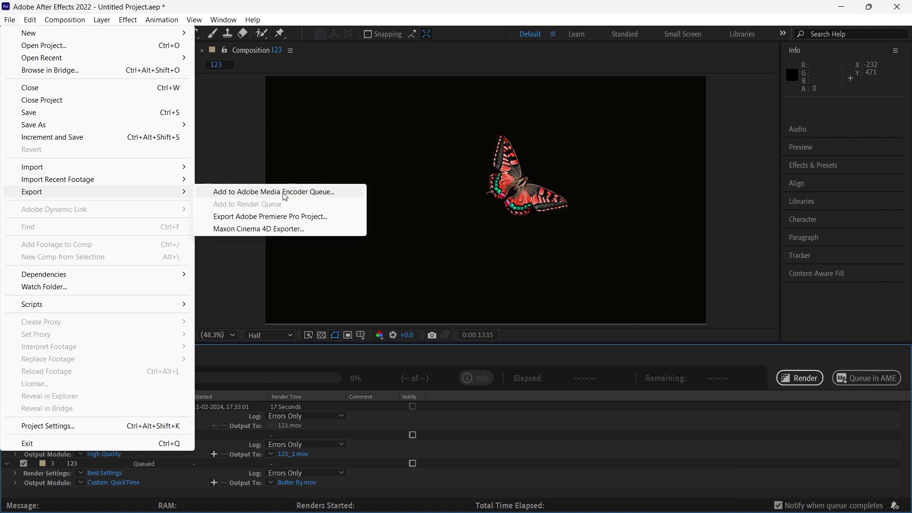
click(315, 195)
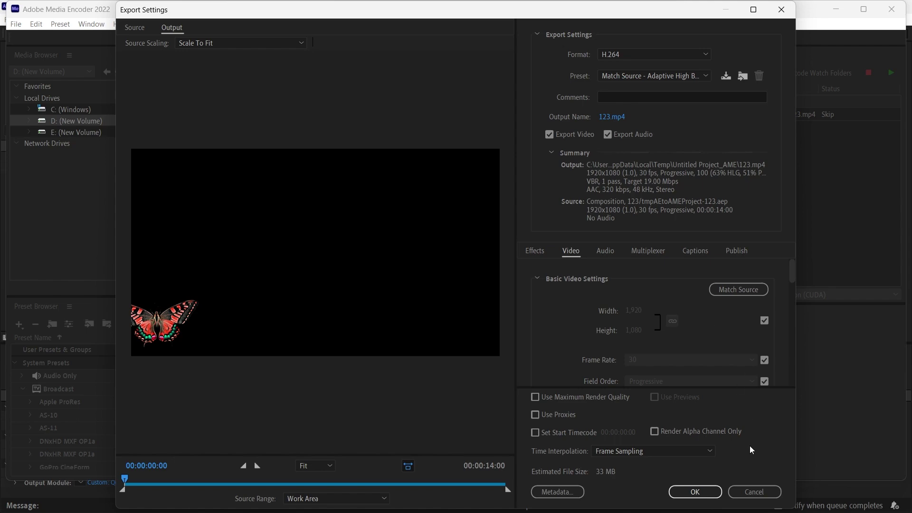
Leave the H.264 export settings unchanged and set the output location to the Desktop
click(704, 492)
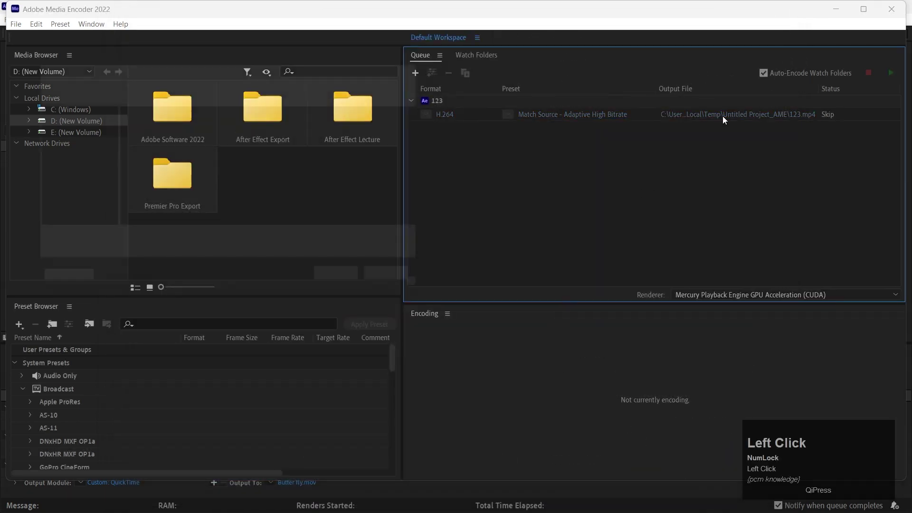
click(728, 121)
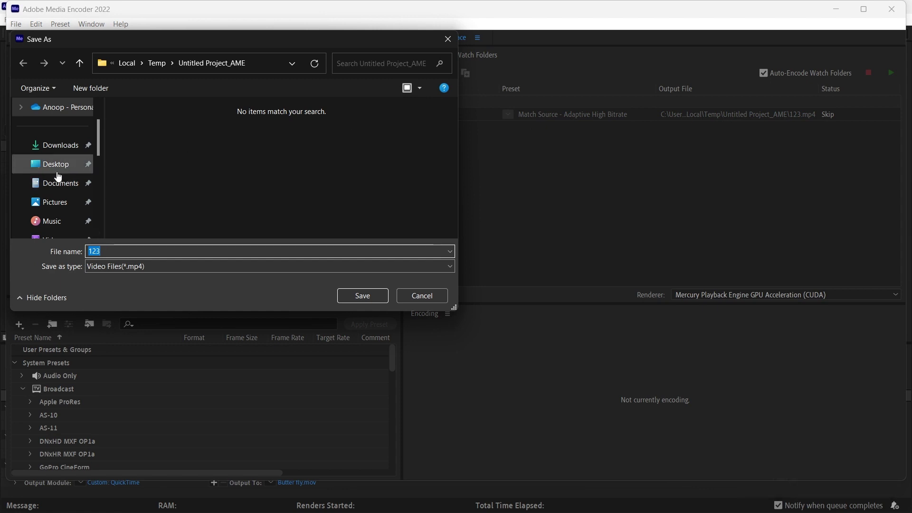
click(61, 171)
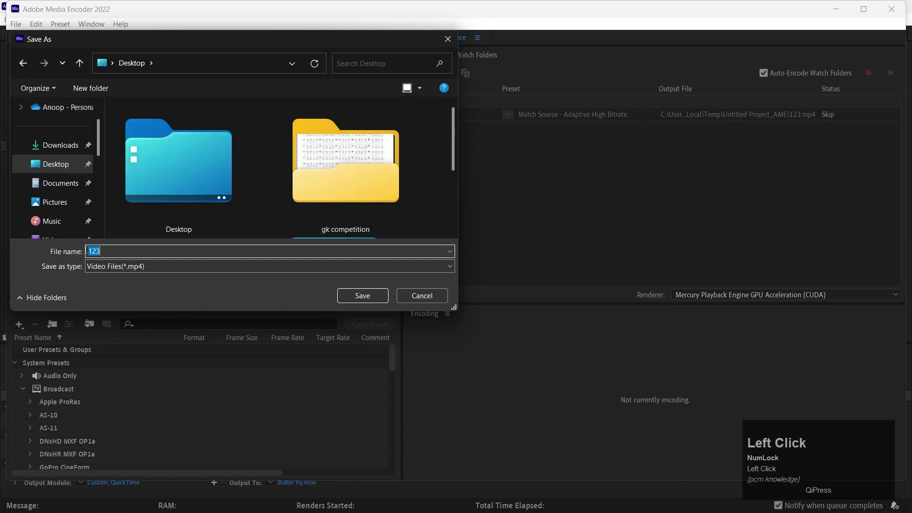
Name the encoded output 'butterfly 1' and save it as butterfly 1.mp4 on the Desktop
text(butterfly)
key(space)
key(1)
click(373, 300)
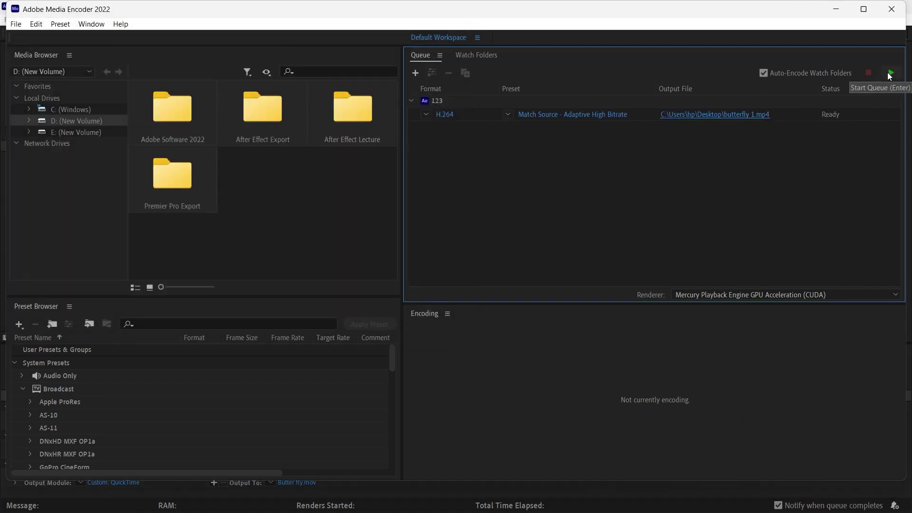
Start the Media Encoder queue so the H.264 job for composition 123 encodes to Done
click(893, 78)
click(893, 78)
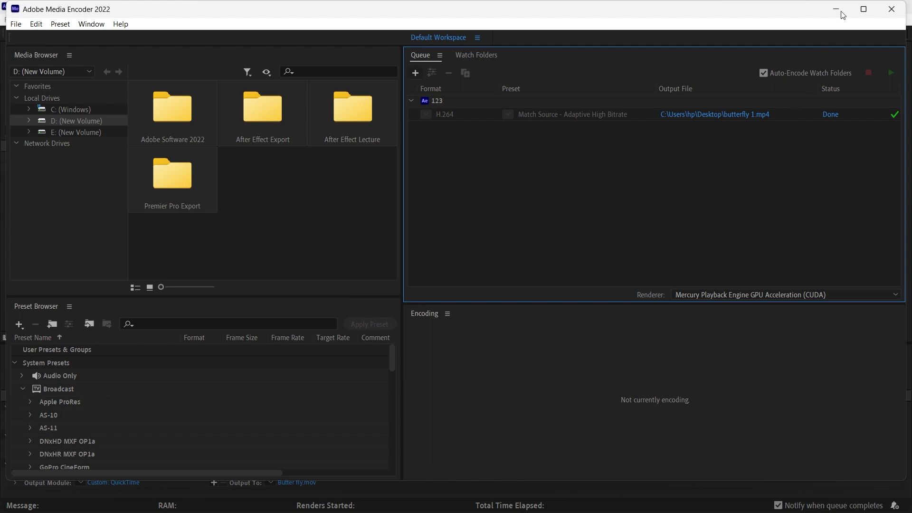
Minimize Media Encoder and check the exported 'butterfly 1' file's properties on the desktop
click(847, 7)
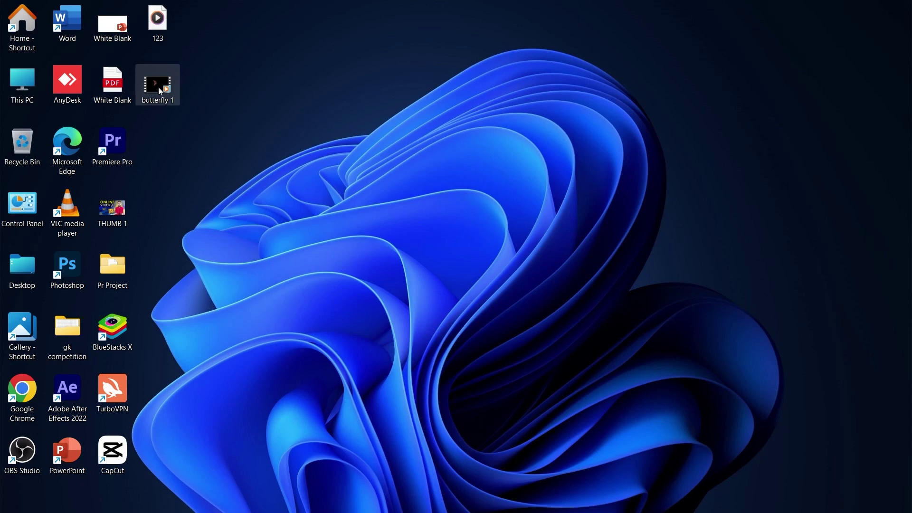
click(164, 92)
right_click(222, 360)
click(220, 357)
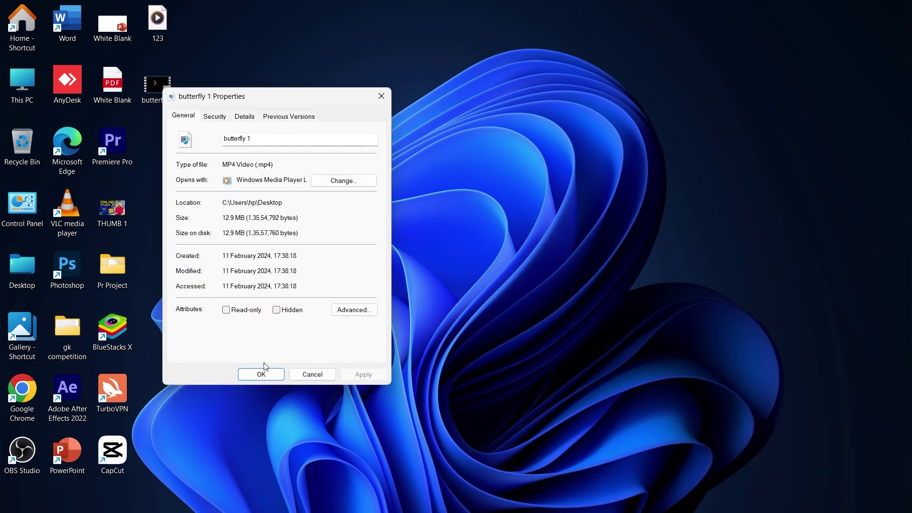
click(267, 382)
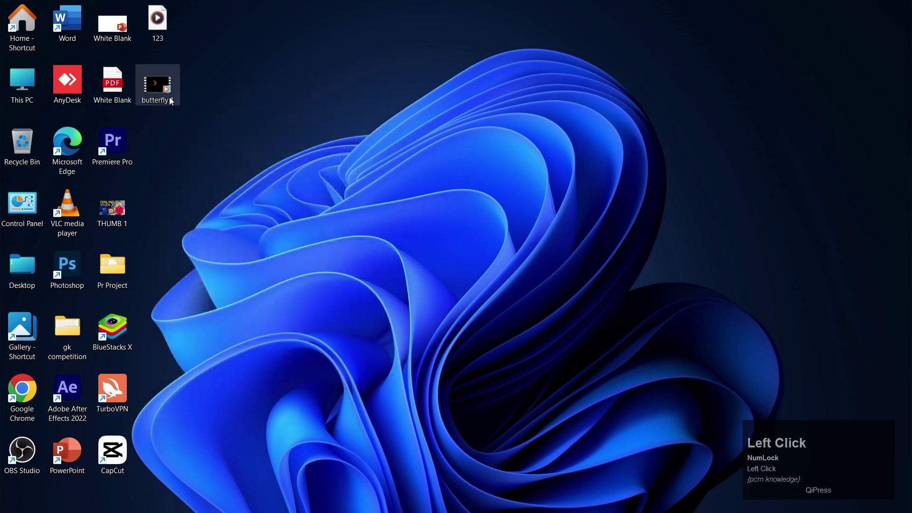
Play 'butterfly 1' in Windows Media Player, close the player and return to After Effects
click(166, 94)
click(391, 267)
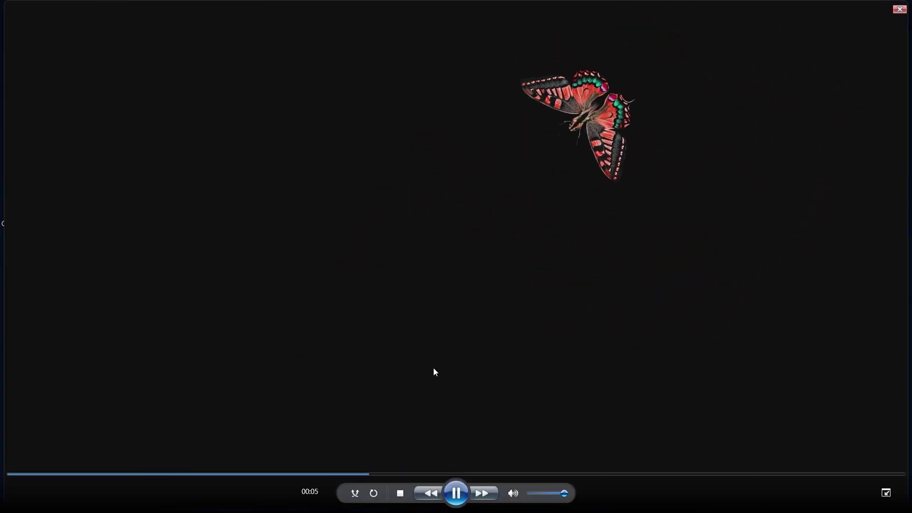
click(896, 12)
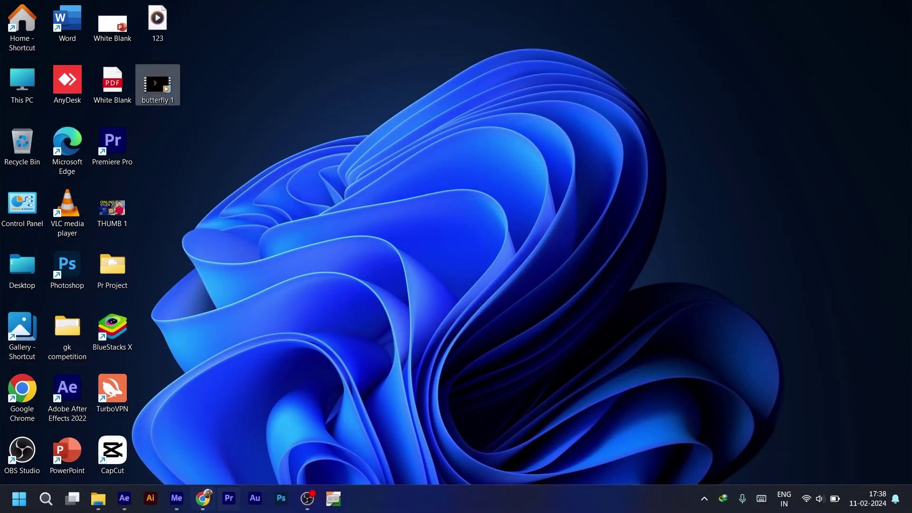
click(133, 500)
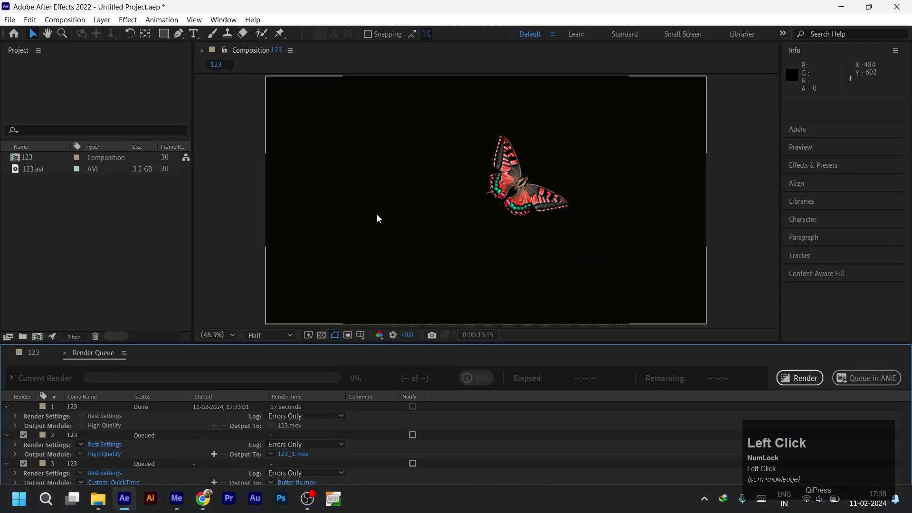